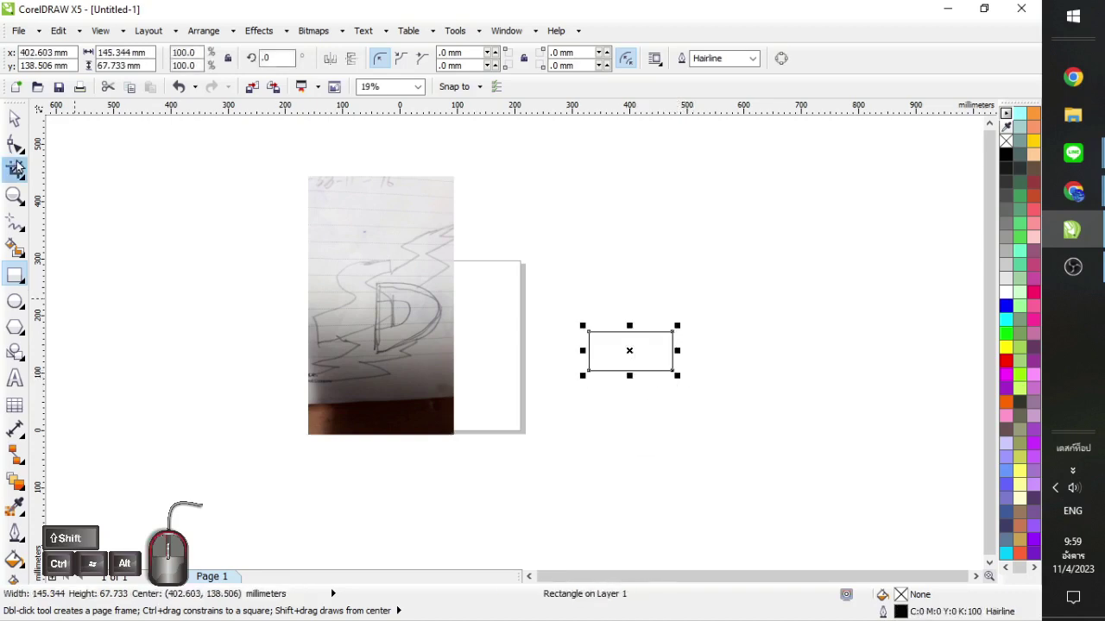
Step: Skew the small rectangle sideways into a parallelogram with the Pick tool's skew handles
click(171, 103)
click(171, 103)
drag(171, 102, 172, 102)
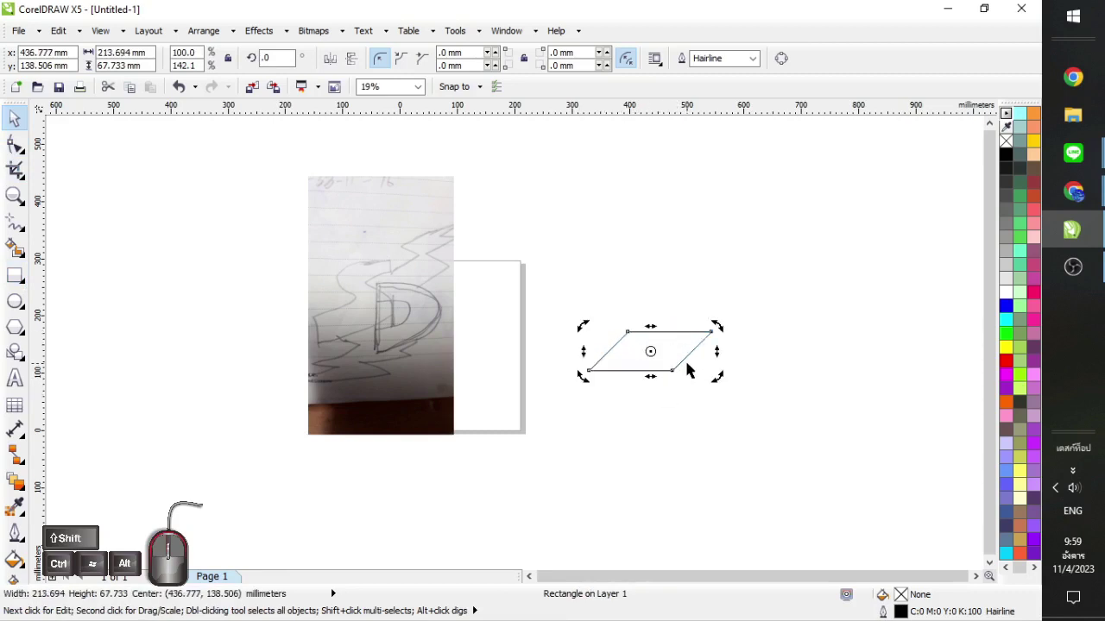
click(171, 102)
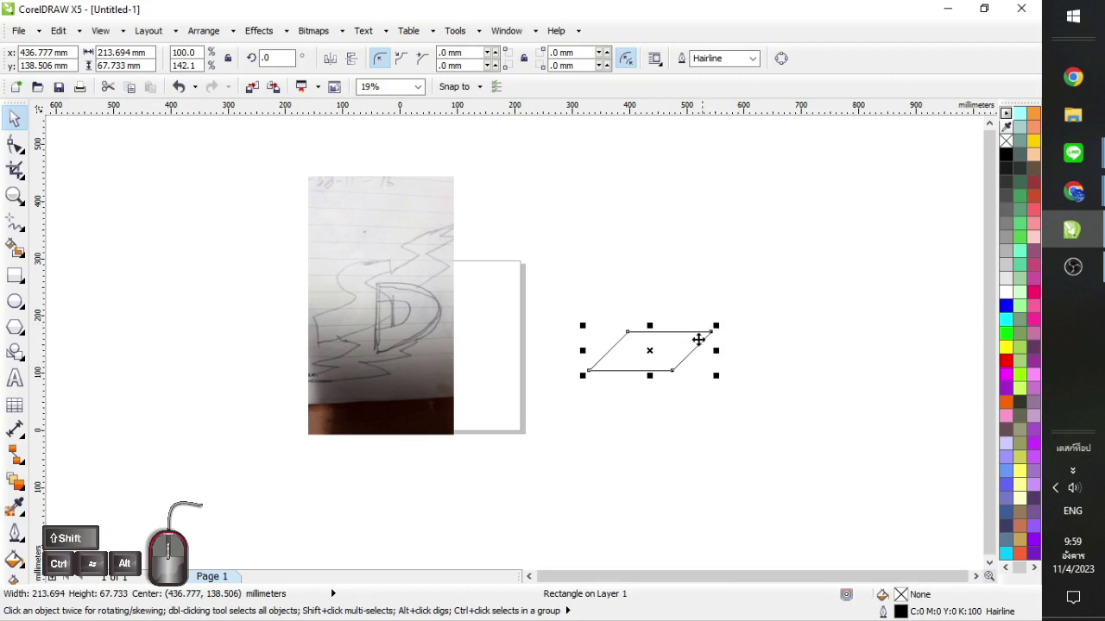
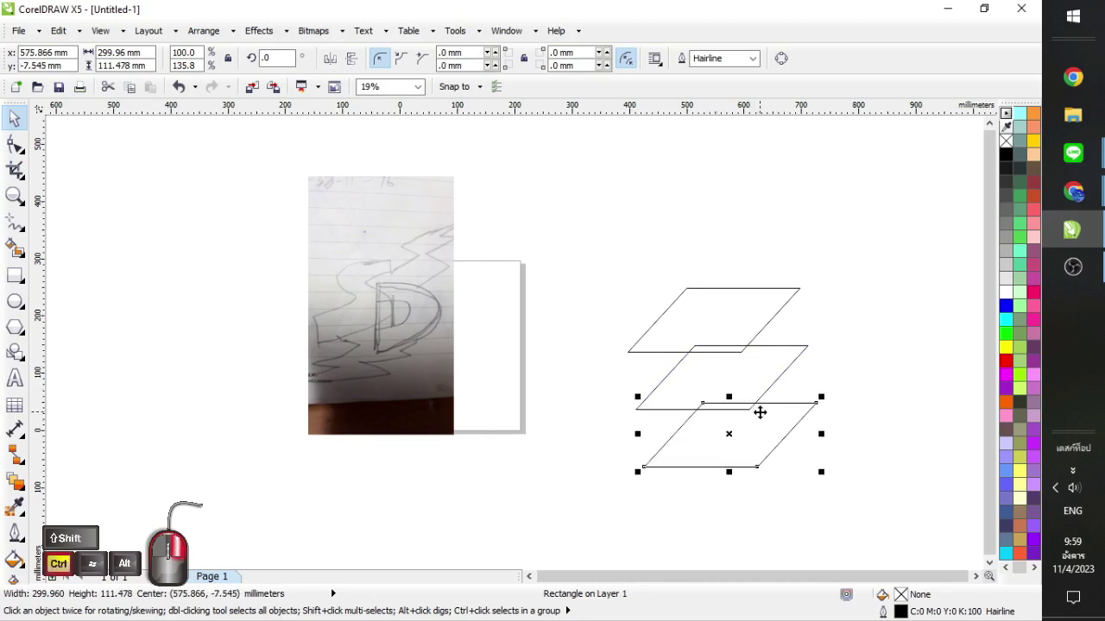
Step: Finish the column of four parallelogram copies, each dropped below and slightly right of the last
click(893, 285)
Step: Select all four stacked parallelograms and weld them into one outline
click(888, 248)
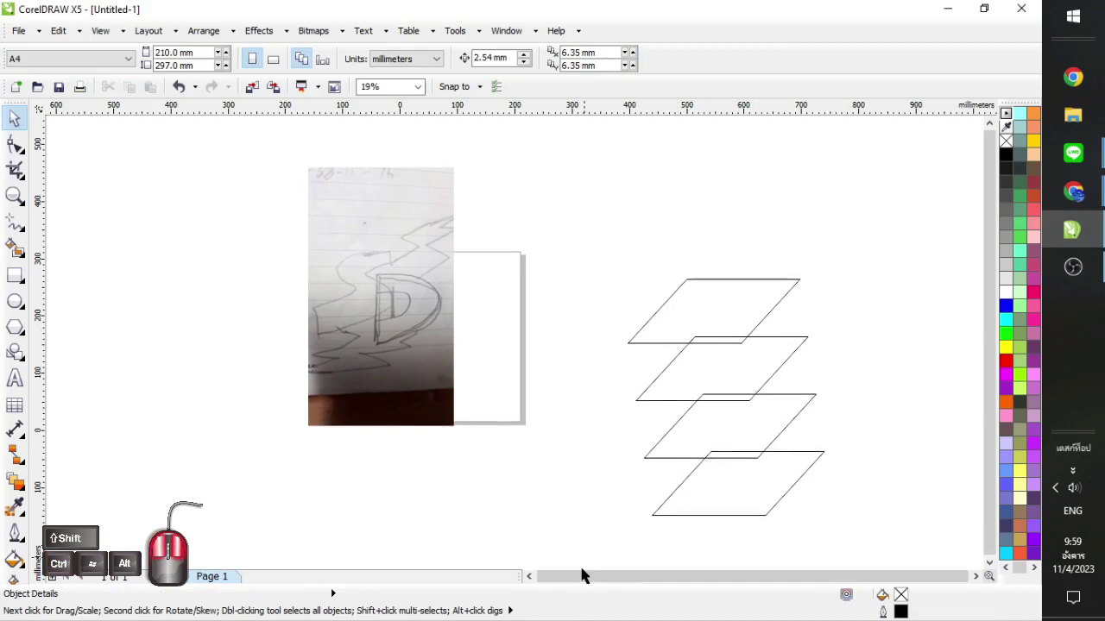
click(484, 62)
click(883, 426)
click(801, 489)
click(746, 481)
click(27, 150)
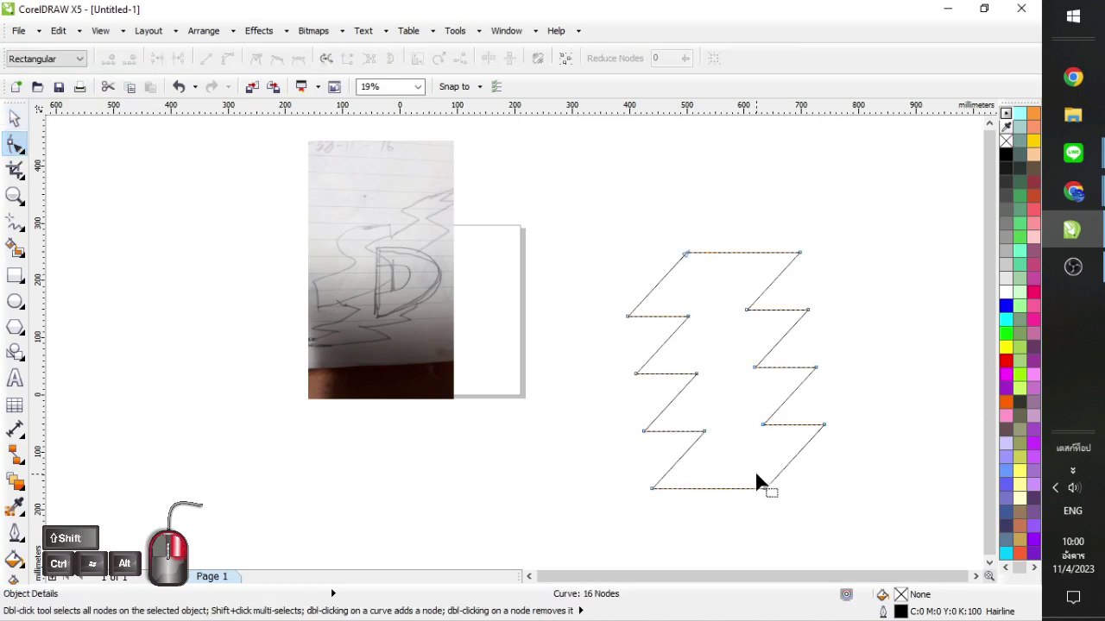
Step: Delete the bottom corner node and drag lower nodes to start forming the bolt's zigzag
double_click(766, 496)
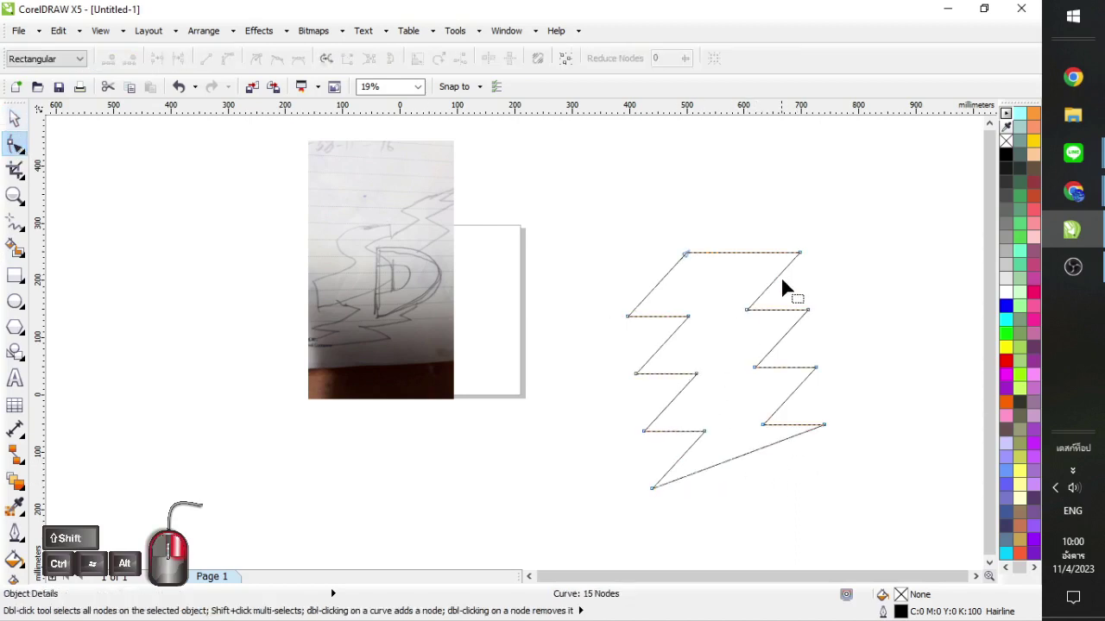
drag(881, 227, 575, 539)
click(577, 545)
drag(850, 451, 759, 484)
drag(870, 235, 736, 498)
drag(758, 484, 768, 433)
drag(748, 430, 727, 419)
click(785, 459)
drag(664, 510, 648, 531)
drag(653, 497, 655, 511)
Step: Pull the bolt's bottom point down and shift the middle zigzag nodes inward
click(655, 511)
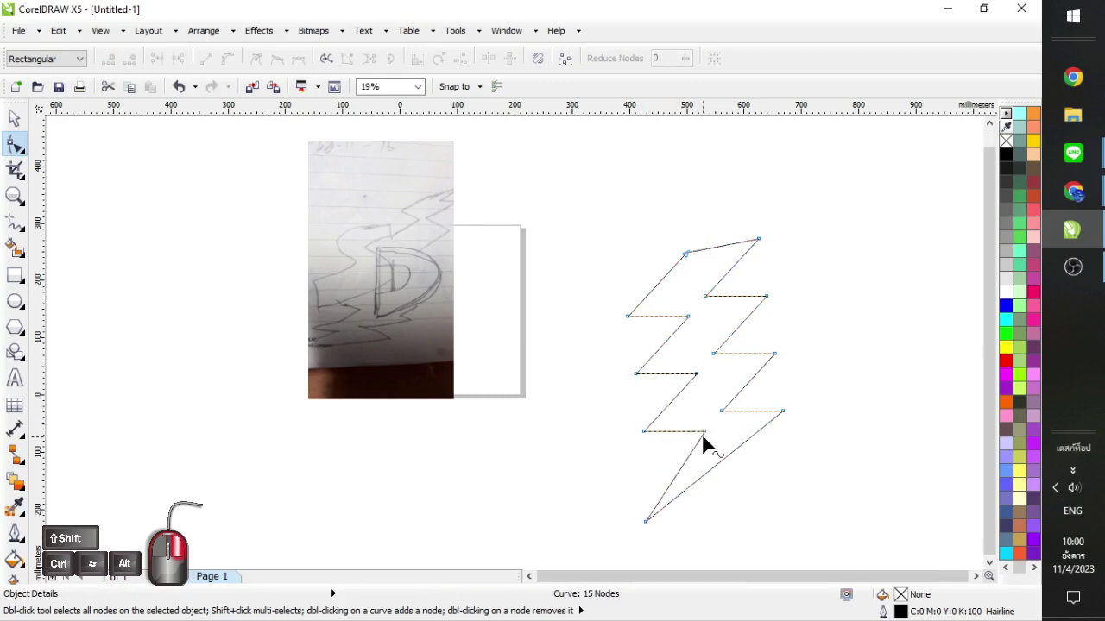
drag(712, 438, 700, 439)
drag(700, 439, 718, 421)
click(725, 422)
drag(702, 384, 688, 385)
drag(718, 364, 703, 363)
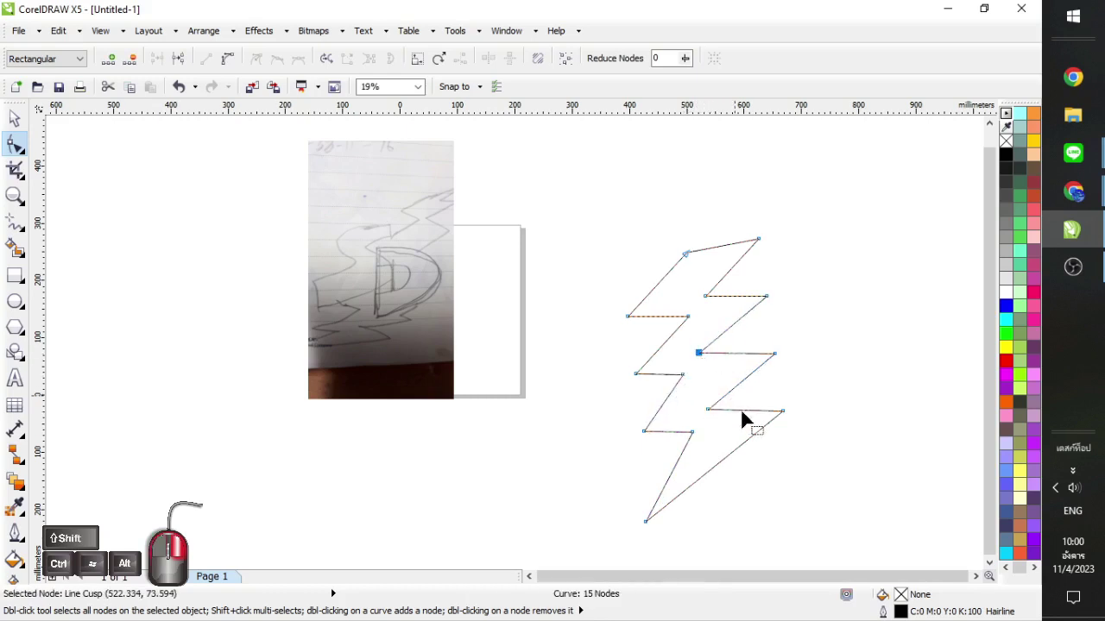
click(706, 366)
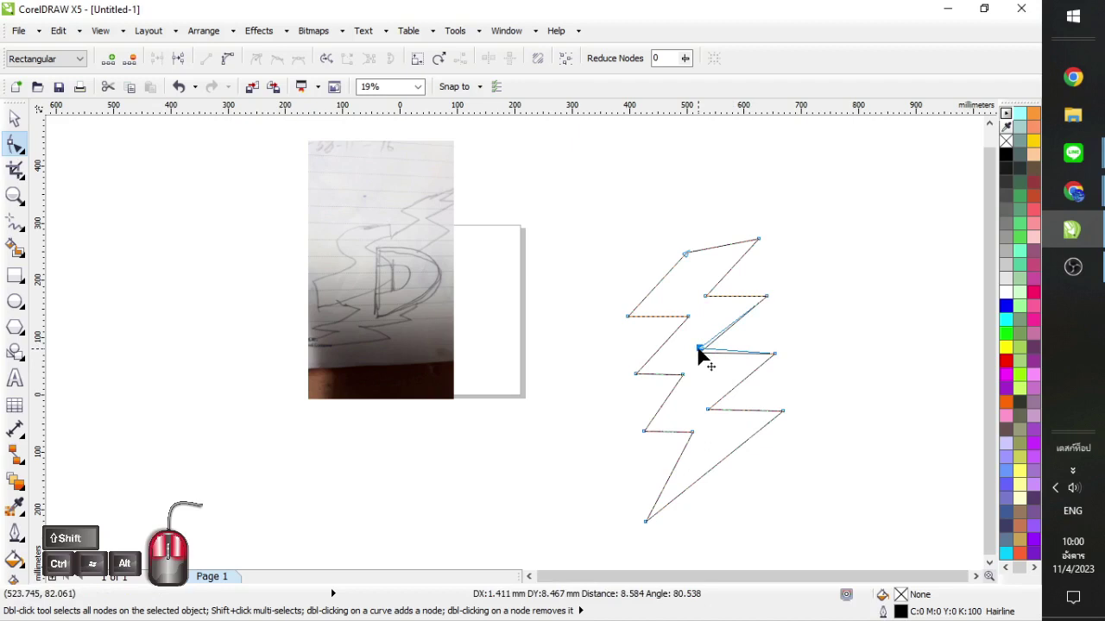
drag(606, 381, 701, 406)
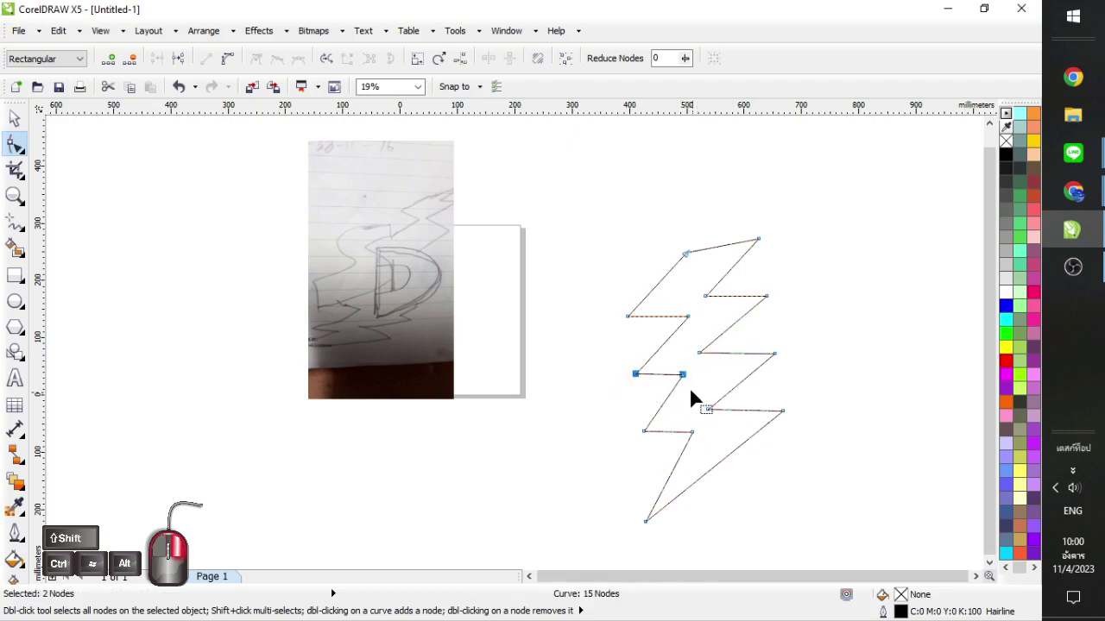
Step: Adjust a zigzag edge's nodes via the node options and reselect the bolt as a whole object
click(687, 384)
right_click(687, 384)
click(687, 391)
click(702, 387)
click(776, 340)
click(170, 102)
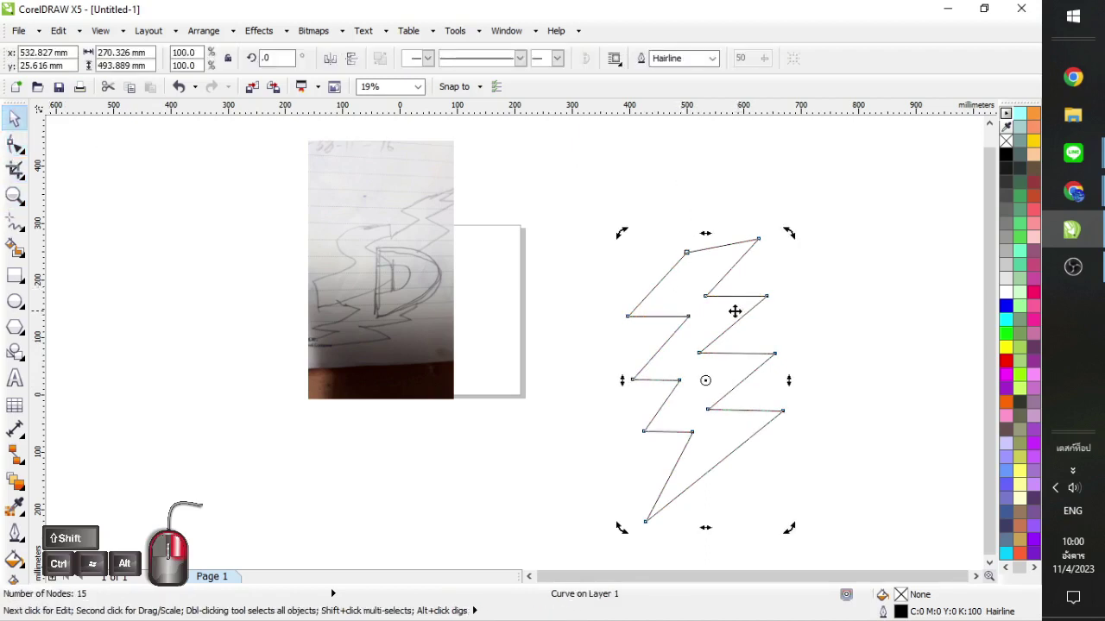
Step: Drag the bolt's inner nodes so each zigzag segment slants diagonally rather than lying flat
click(170, 101)
click(745, 295)
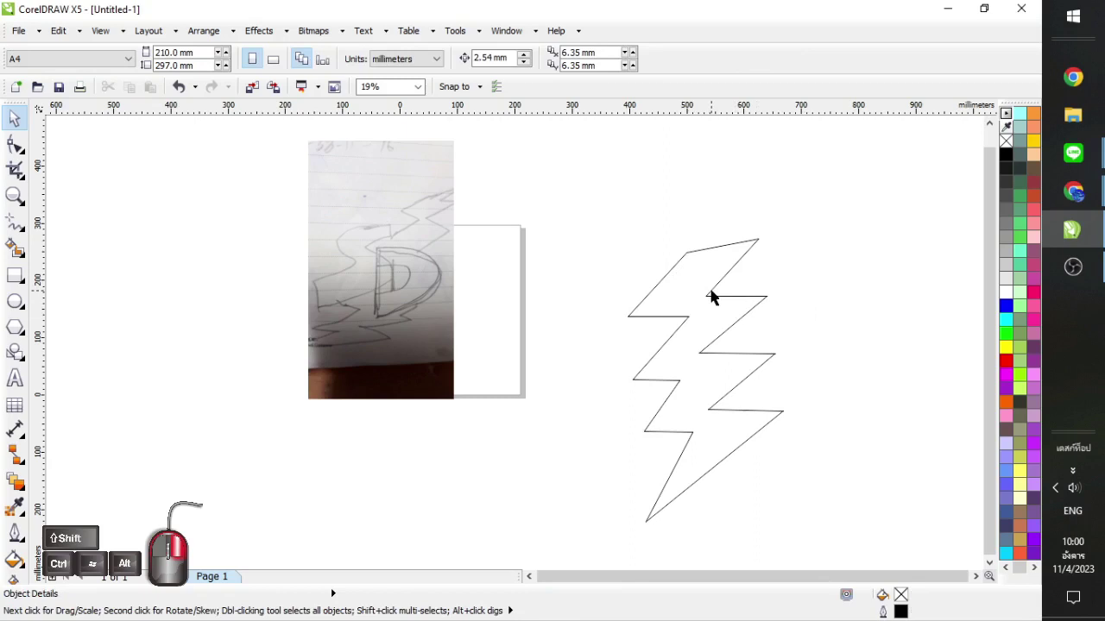
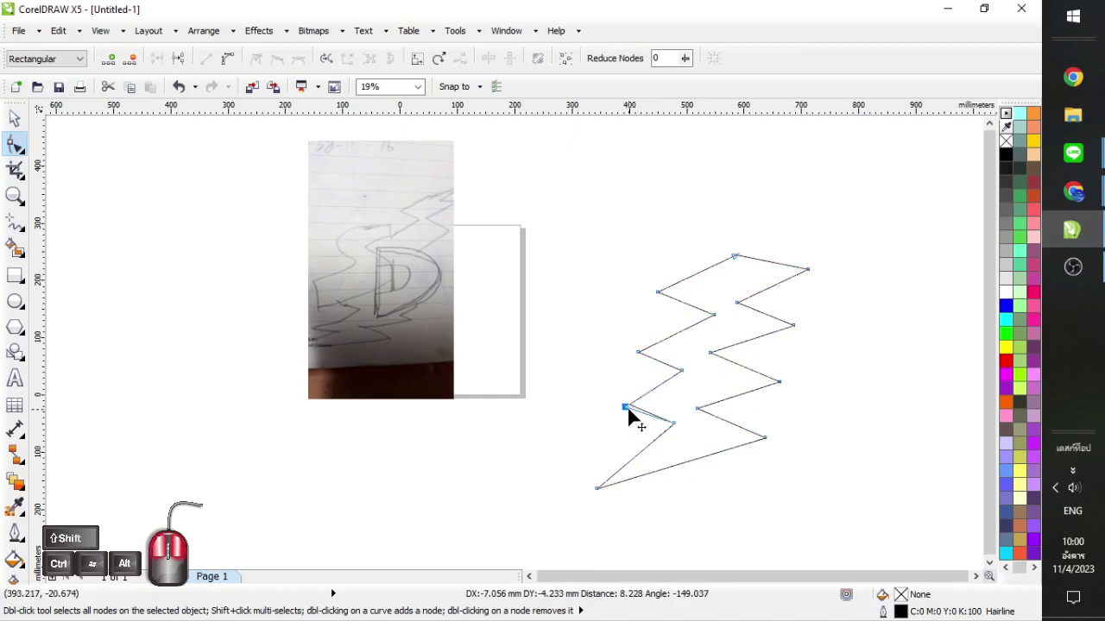
drag(634, 417, 718, 369)
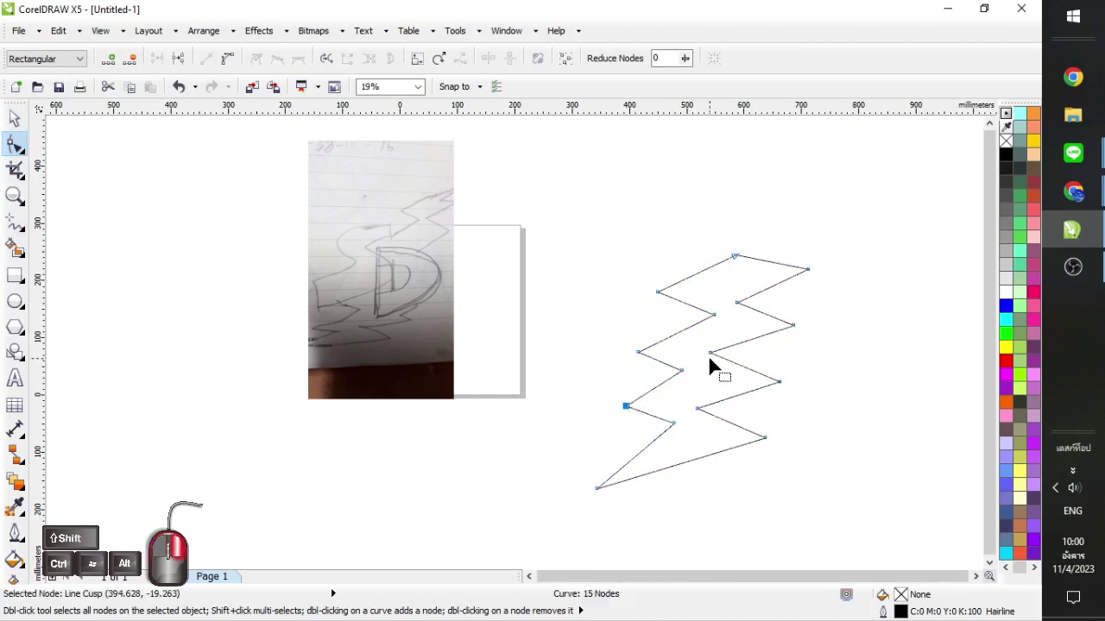
drag(718, 367, 717, 378)
drag(740, 311, 728, 336)
drag(733, 340, 732, 301)
right_click(732, 301)
right_click(720, 366)
drag(715, 378, 716, 359)
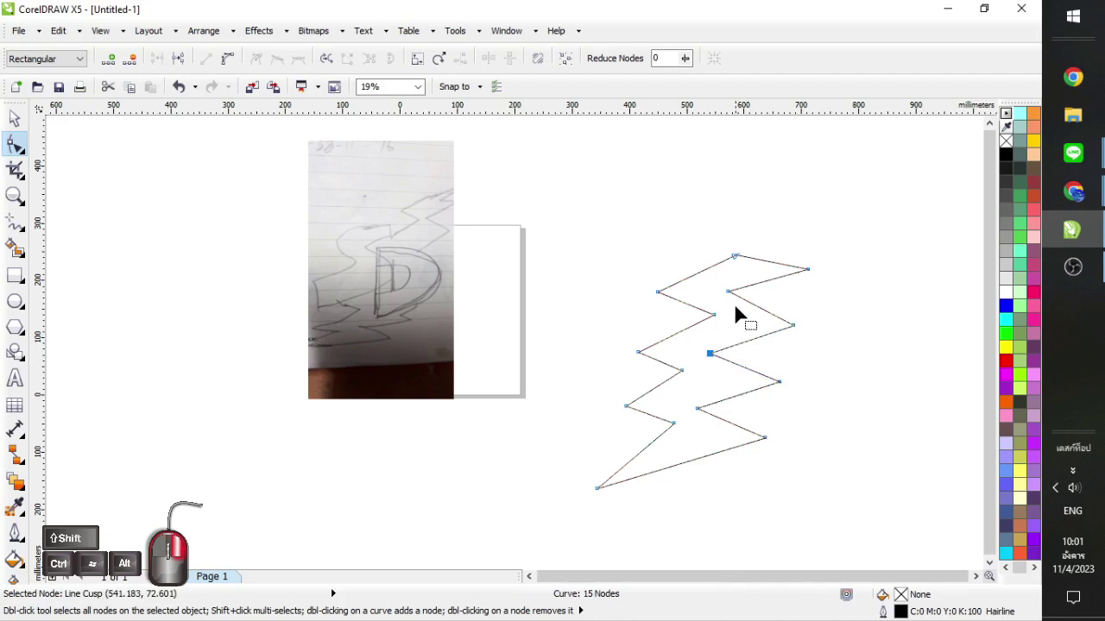
click(734, 300)
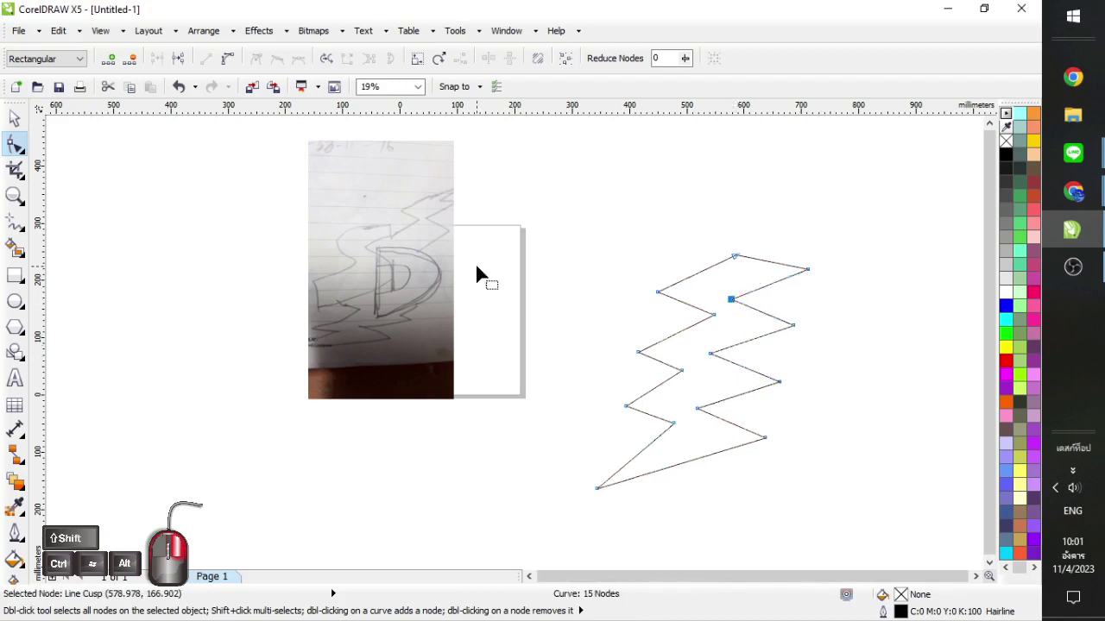
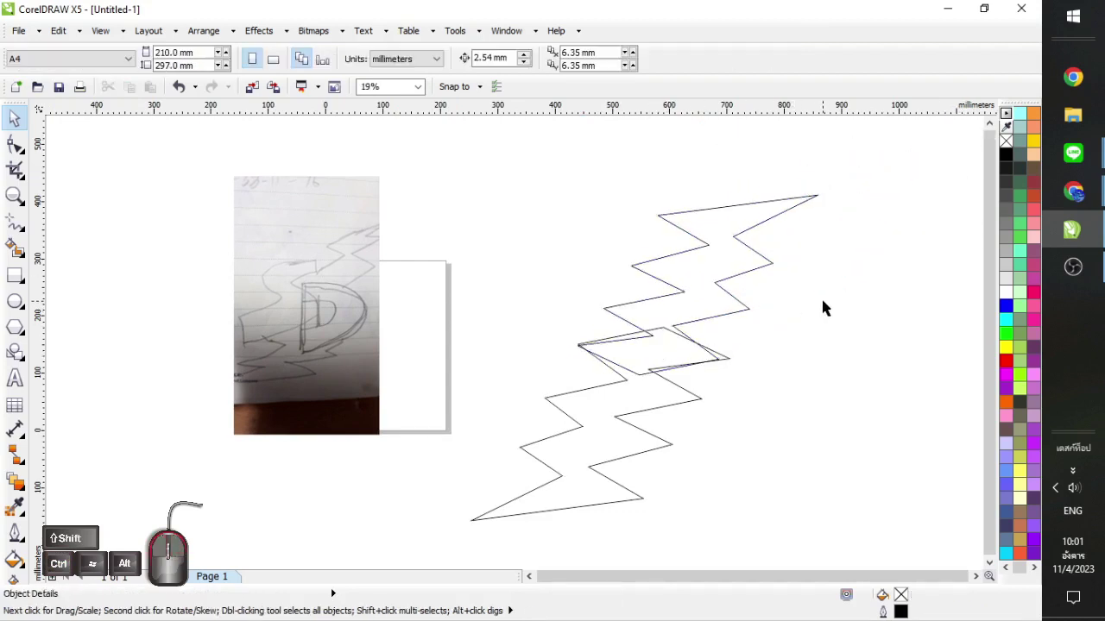
Step: Reselect the large bolt, then the small parallelogram to its right for a second bolt
click(827, 304)
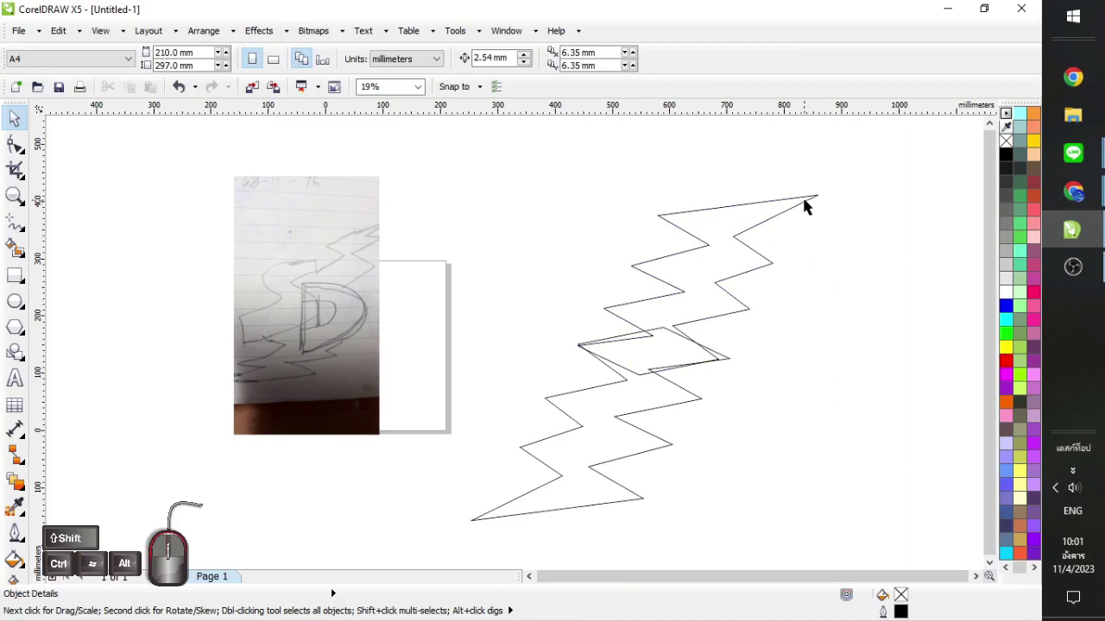
click(712, 294)
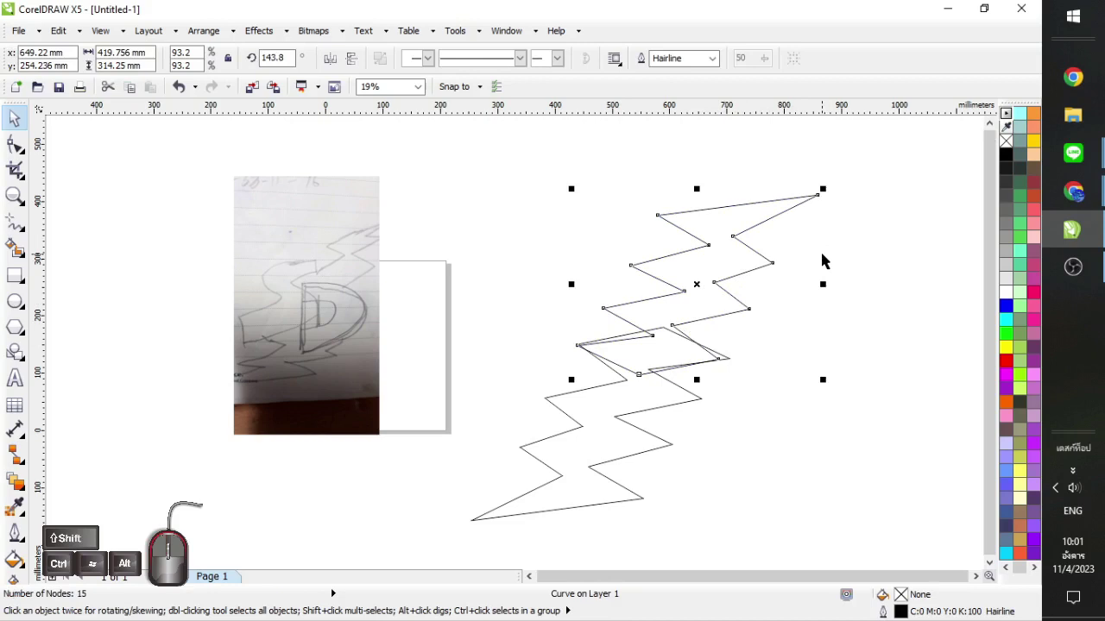
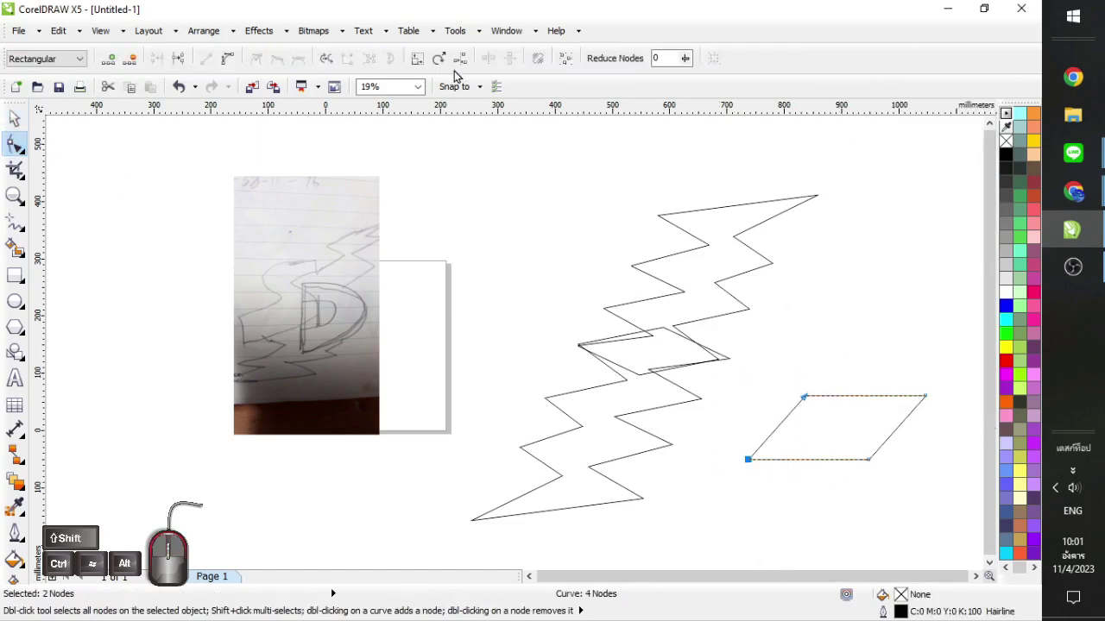
click(422, 60)
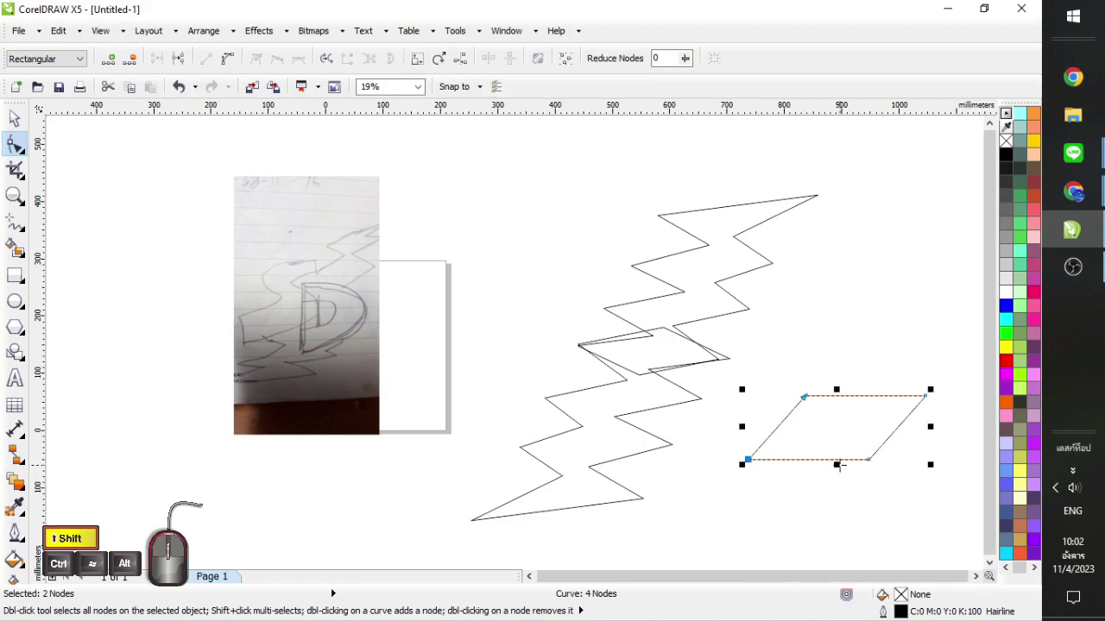
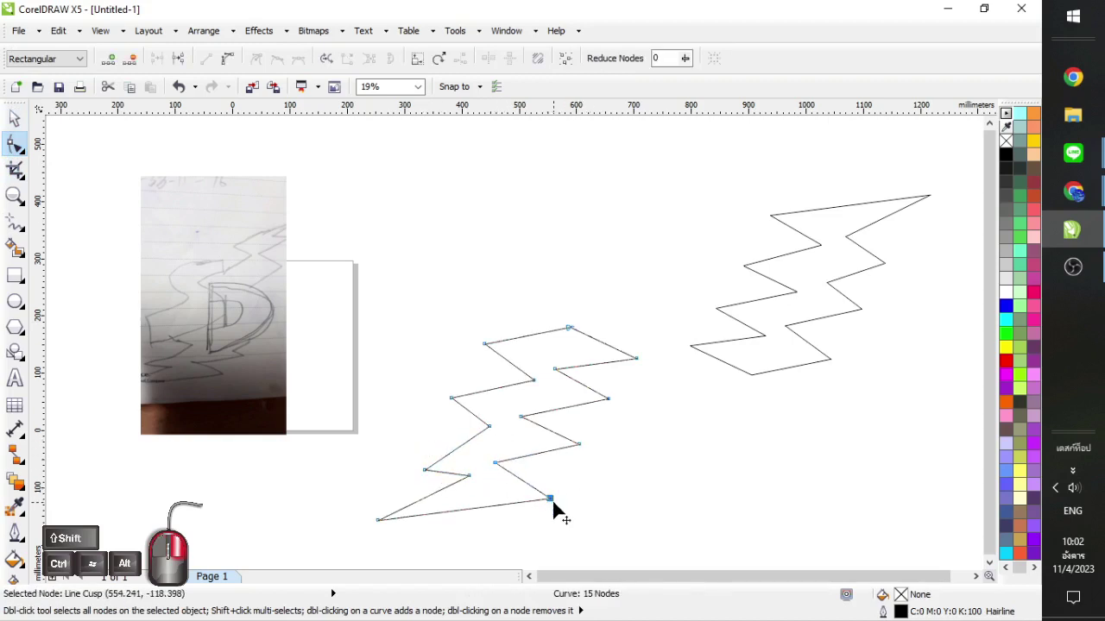
Step: Pull the left bolt's lower nodes inward to tighten its zigzag
drag(560, 513, 545, 487)
drag(544, 488, 581, 453)
drag(581, 453, 566, 447)
click(524, 426)
click(492, 437)
drag(456, 408, 458, 435)
drag(613, 412, 567, 413)
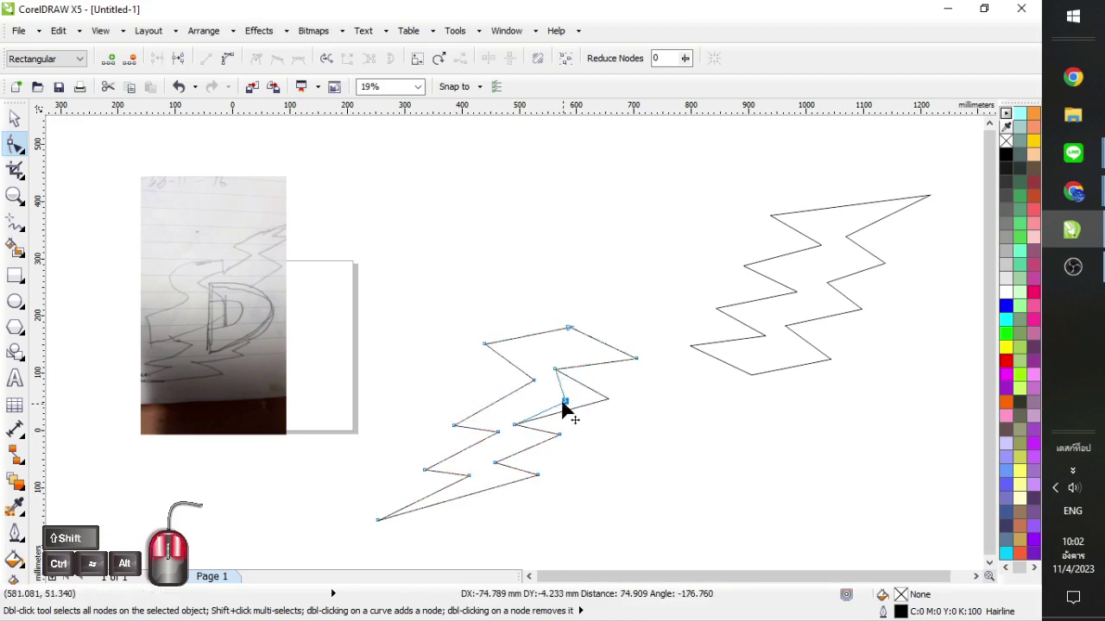
Step: Reposition the bolt's right-edge and top nodes and remove extras, leaving a 12-node curve
drag(590, 399, 487, 352)
drag(467, 392, 624, 352)
click(641, 369)
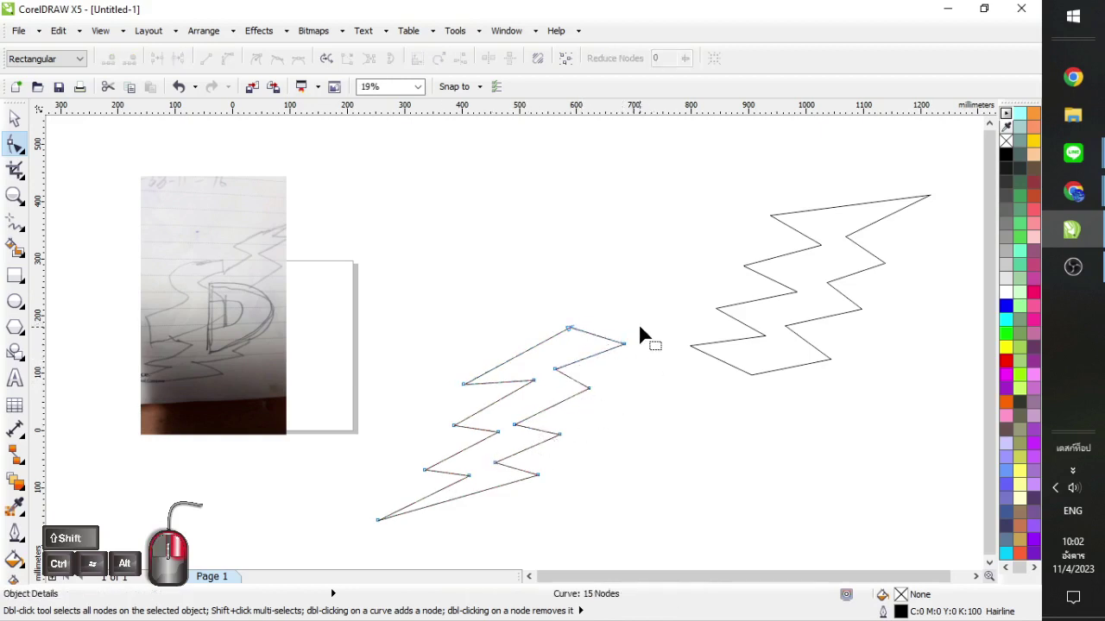
drag(656, 308, 525, 355)
drag(432, 374, 495, 397)
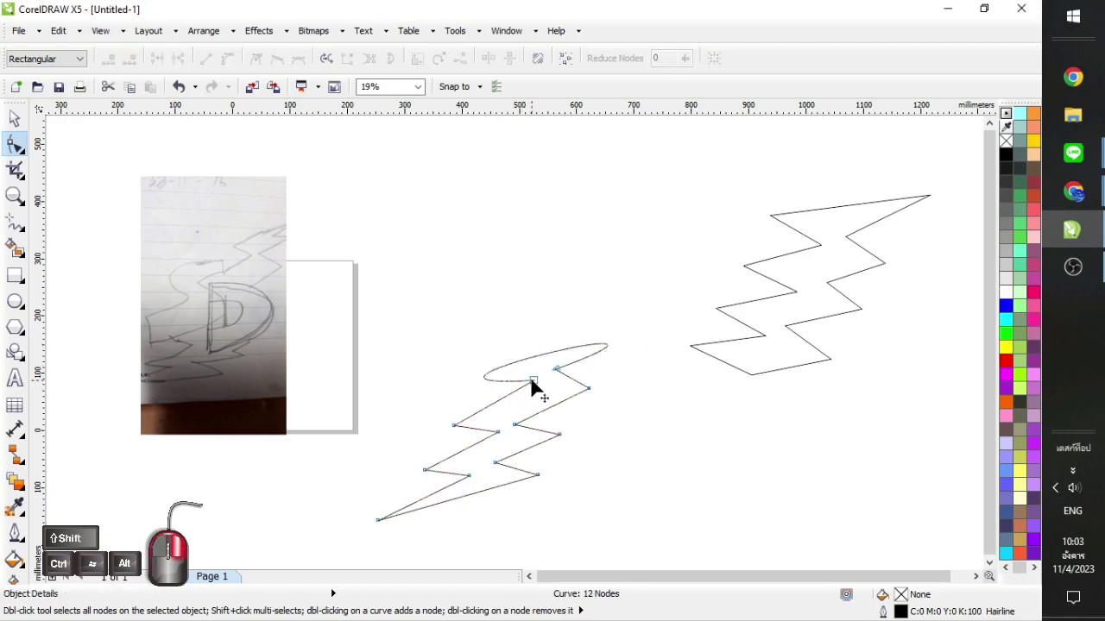
click(540, 367)
click(536, 366)
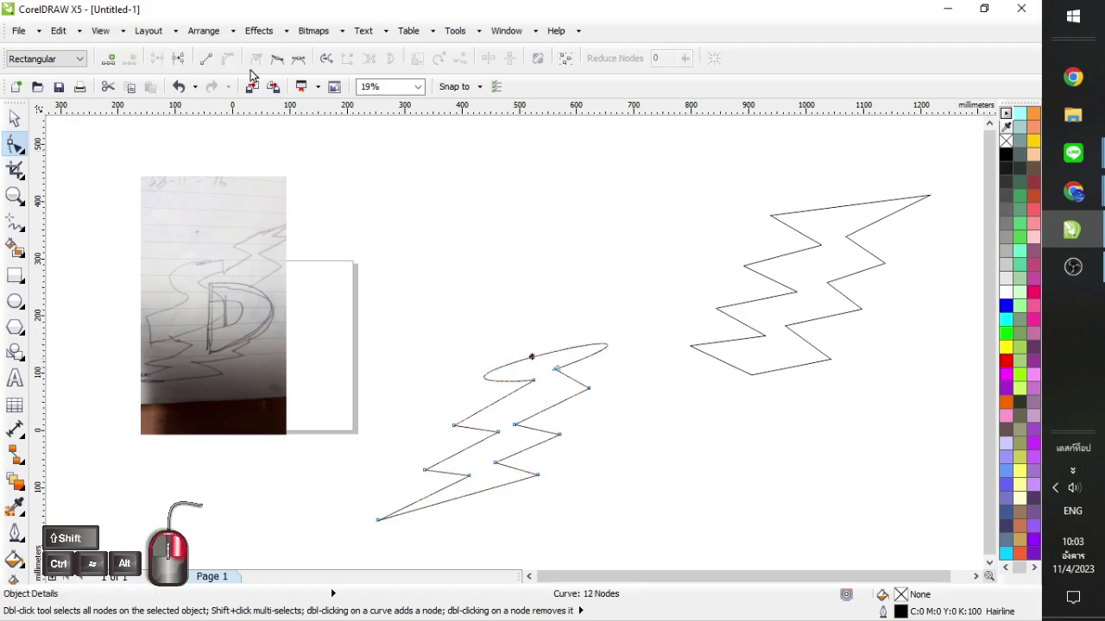
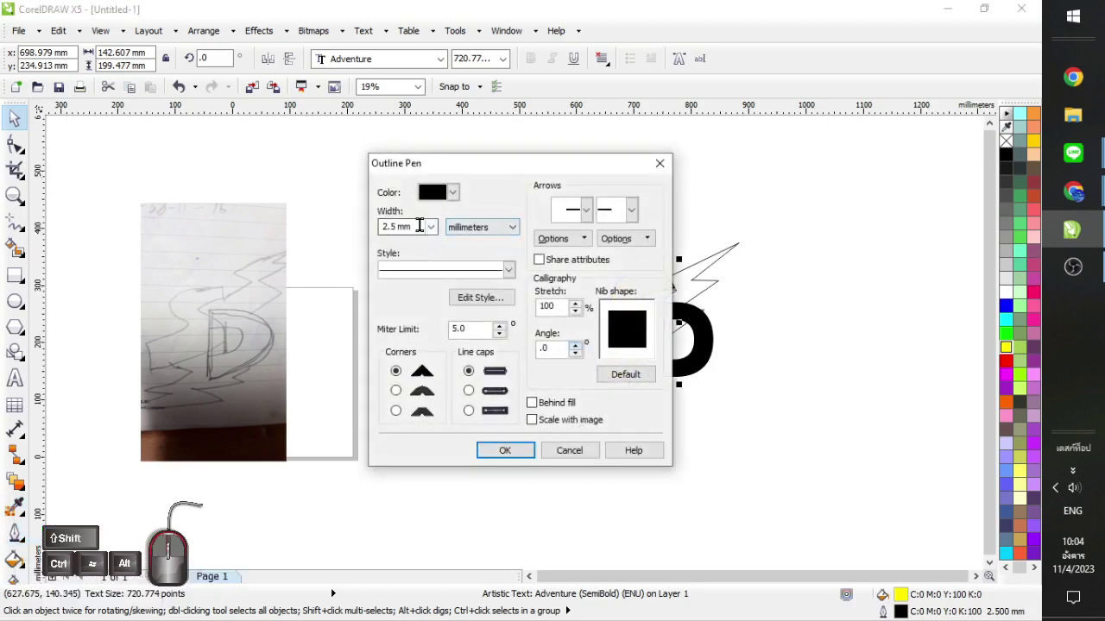
Step: Confirm the S's thick black outline and set the red bolt's outline width to 10 mm
click(430, 393)
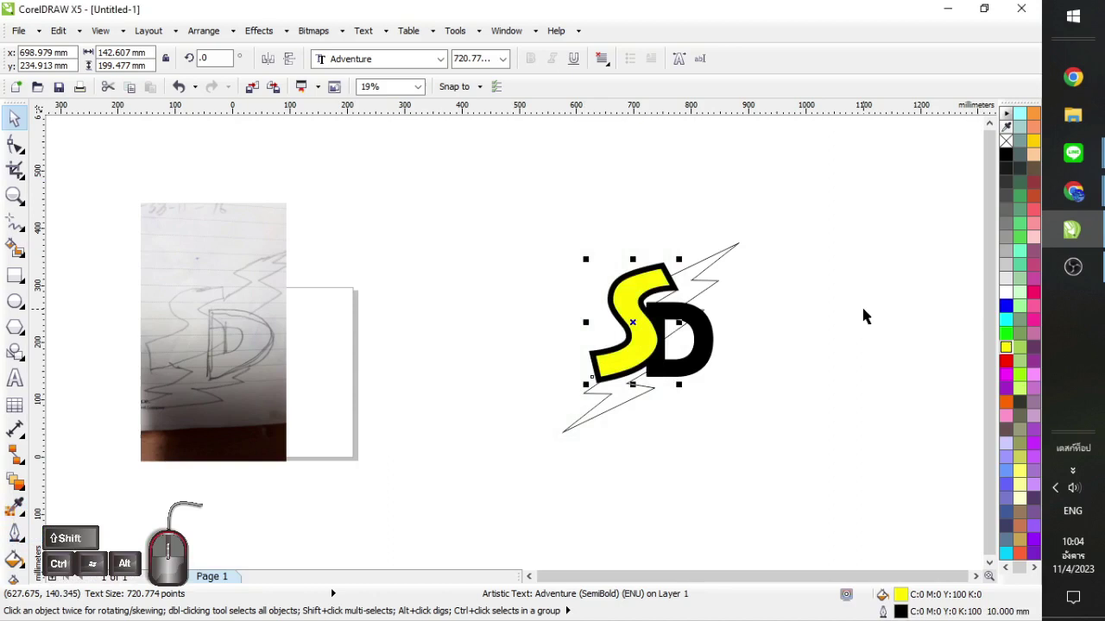
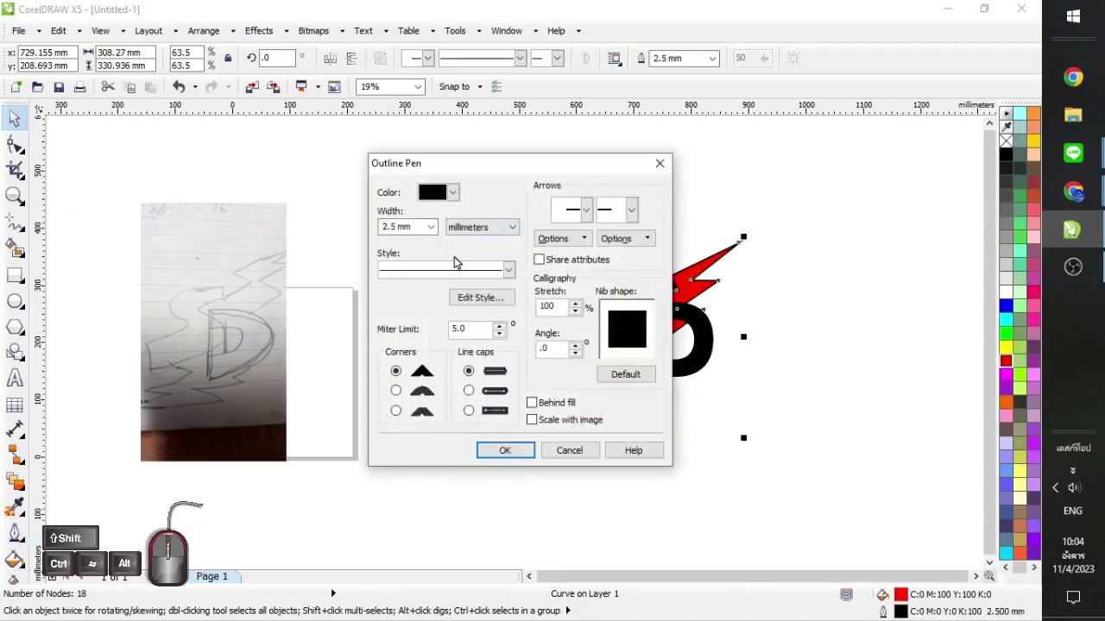
click(431, 394)
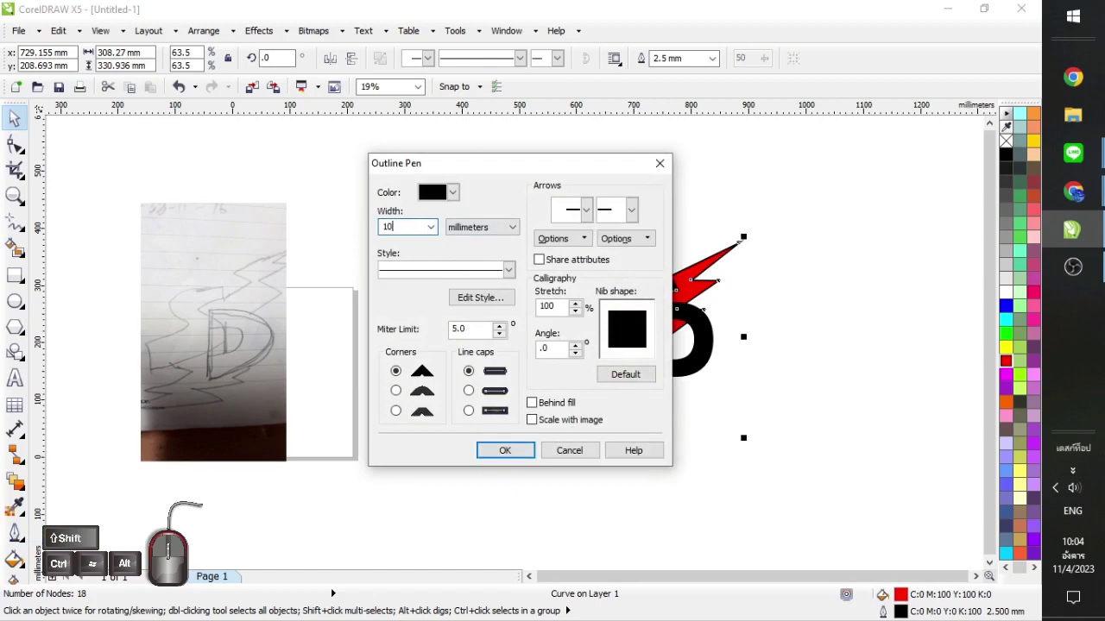
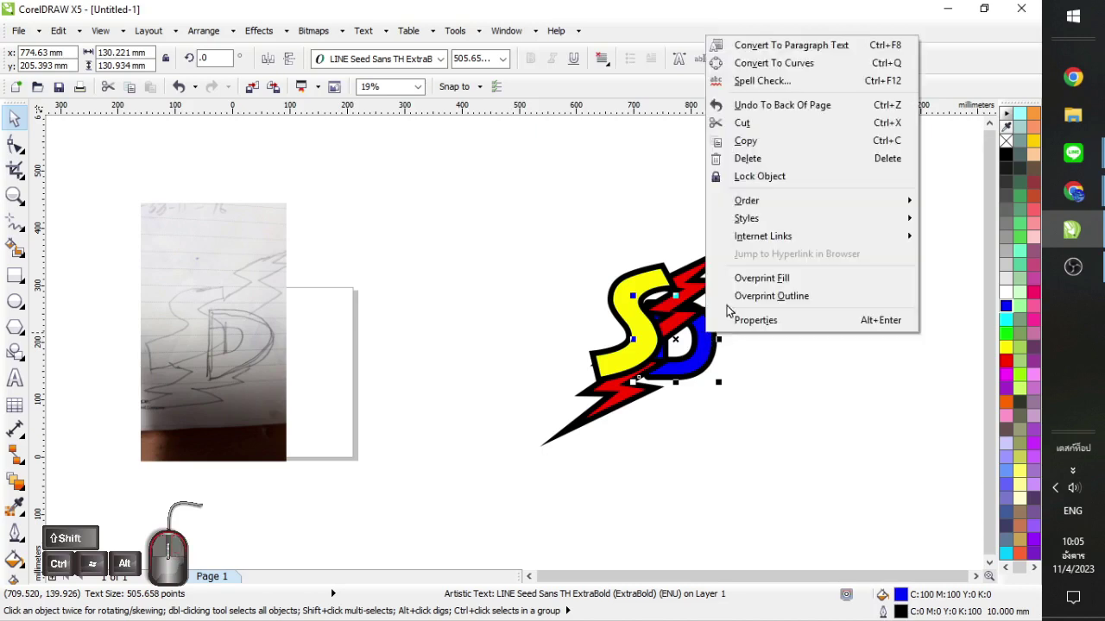
Step: Reorder the blue D relative to the bolt via Order and reselect the yellow S
click(770, 205)
click(775, 204)
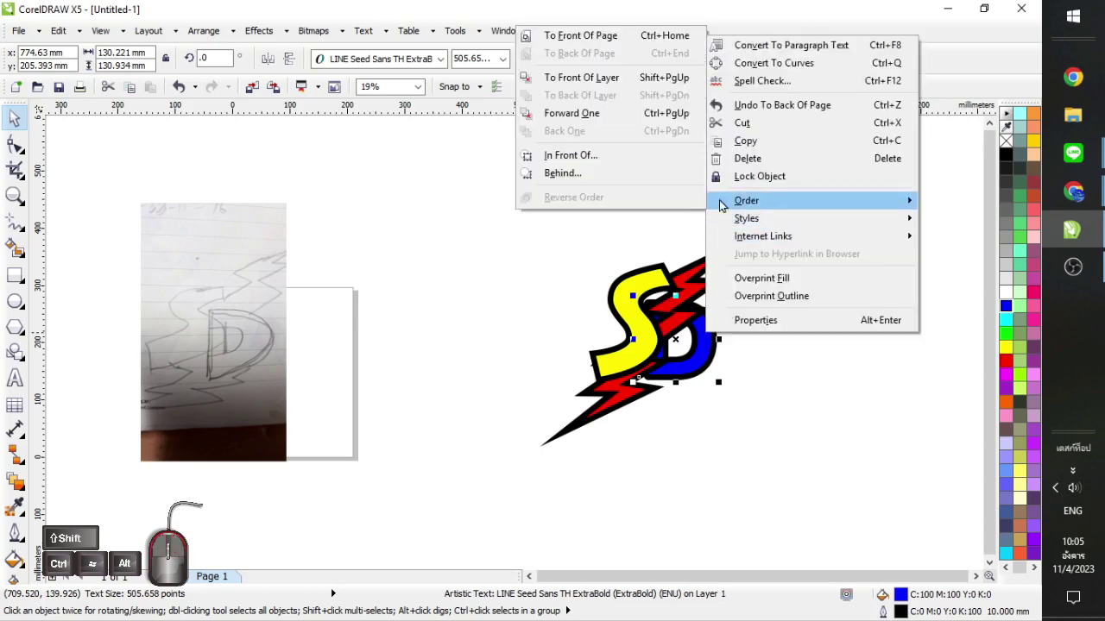
click(608, 42)
click(775, 398)
click(631, 322)
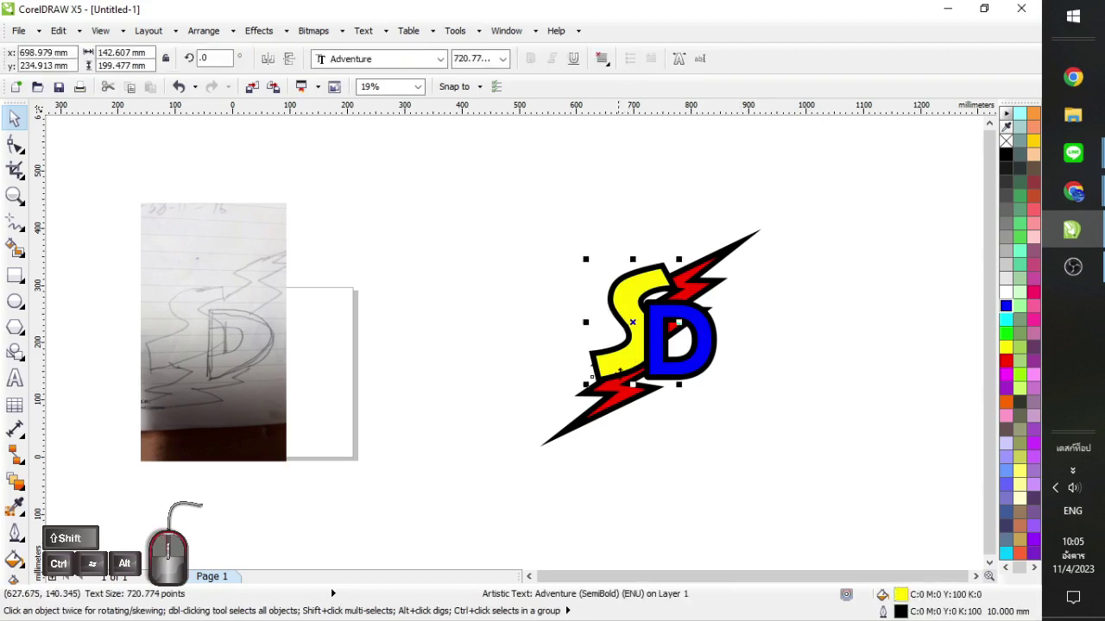
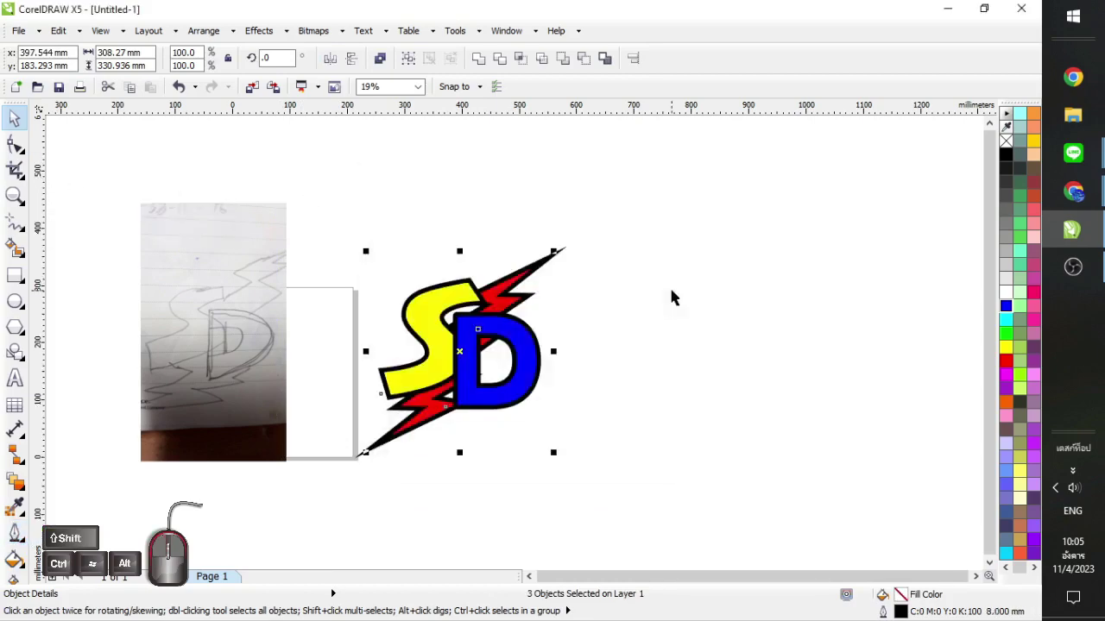
Step: Marquee-select the logo copies for recolouring as red-yellow-cyan and grey-white-red variants
click(645, 365)
click(632, 250)
drag(641, 219, 310, 510)
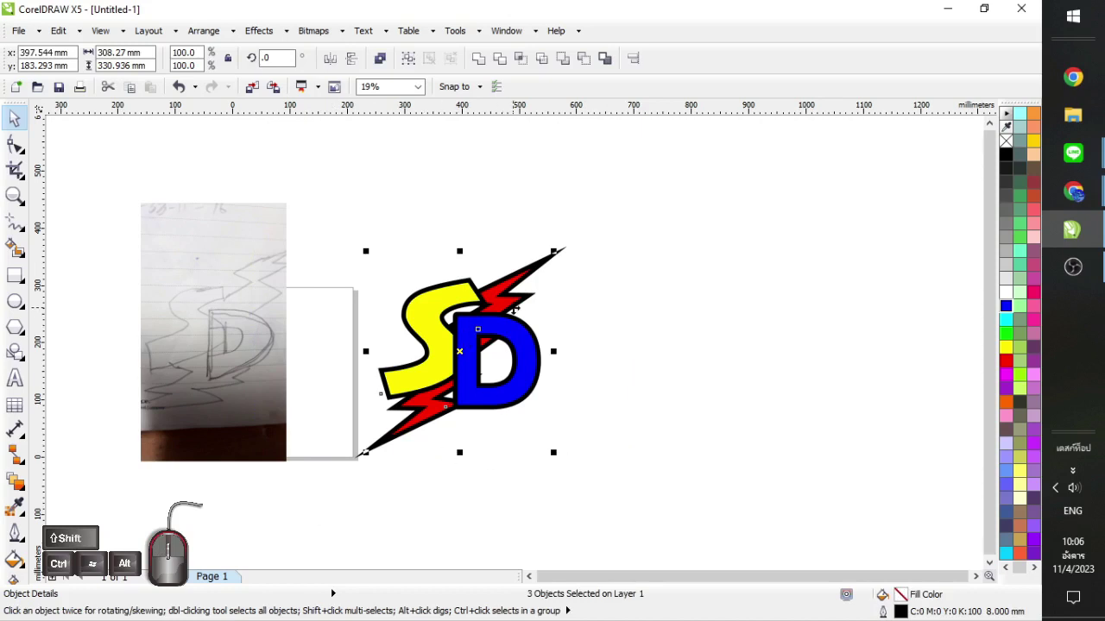
click(600, 357)
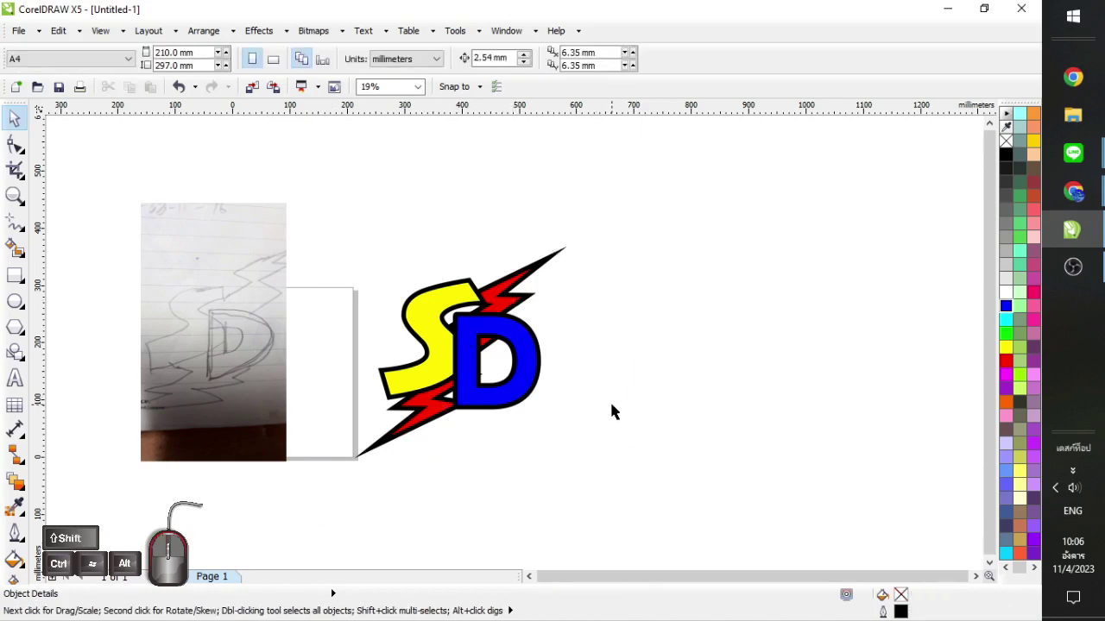
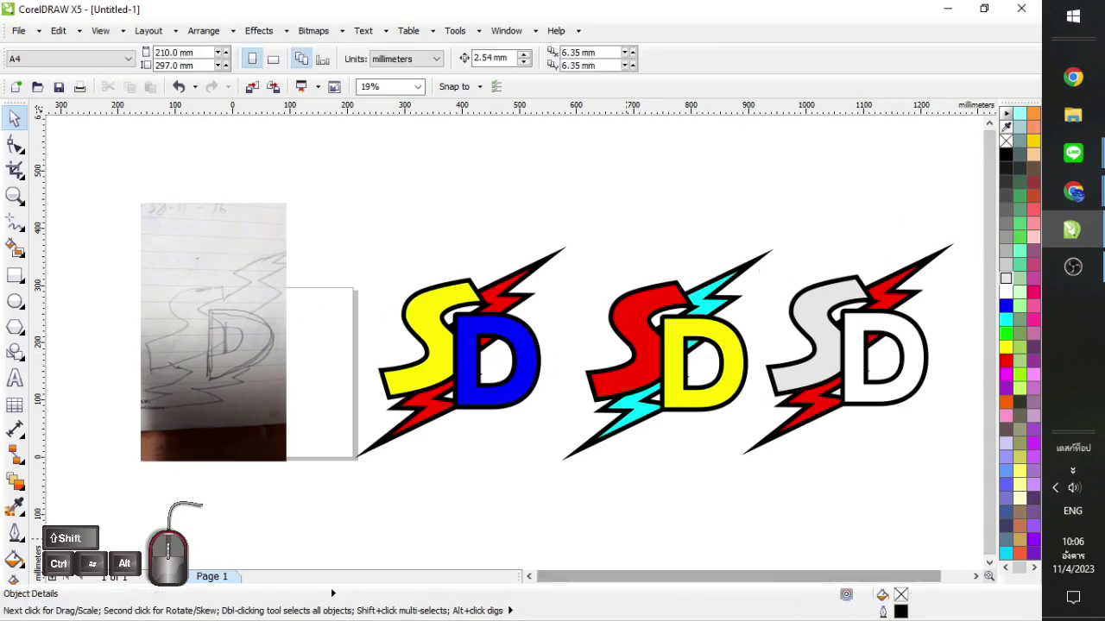
drag(979, 219, 736, 501)
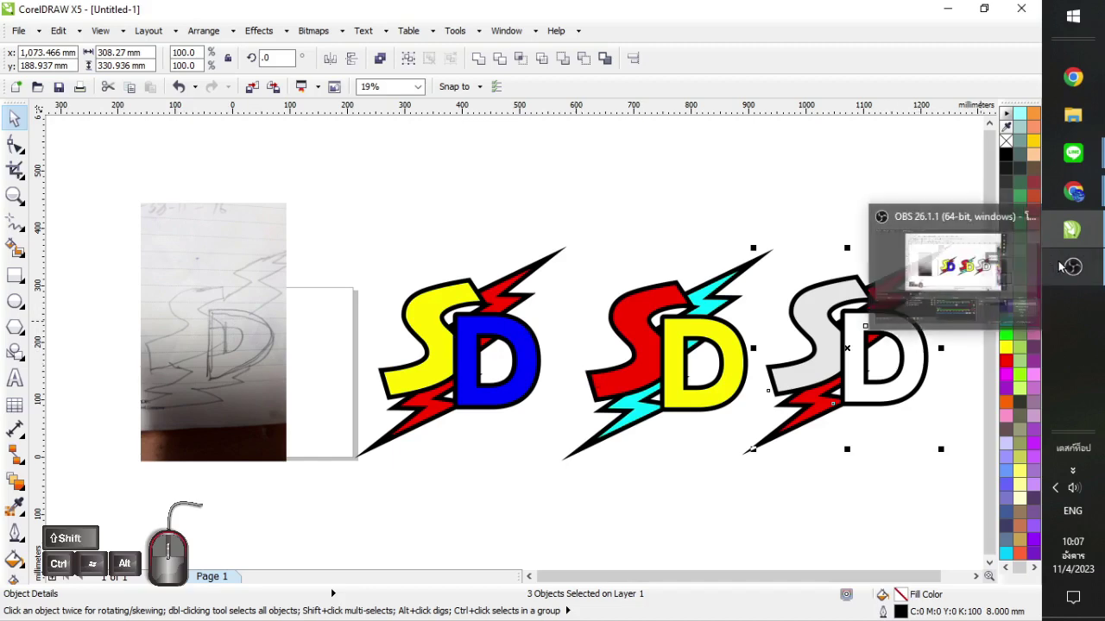
click(793, 214)
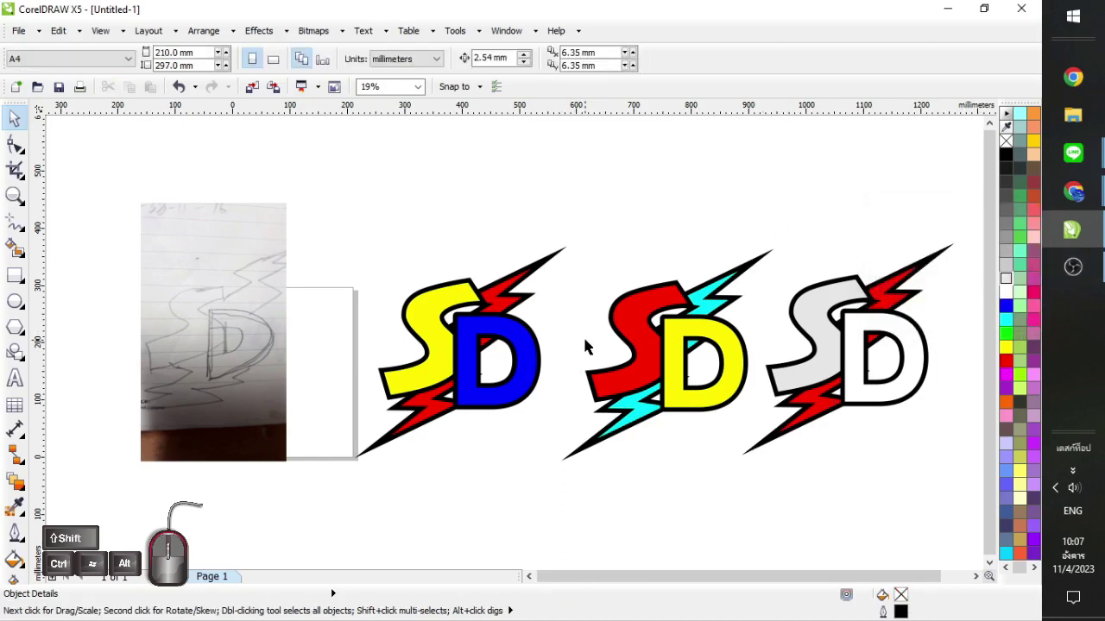